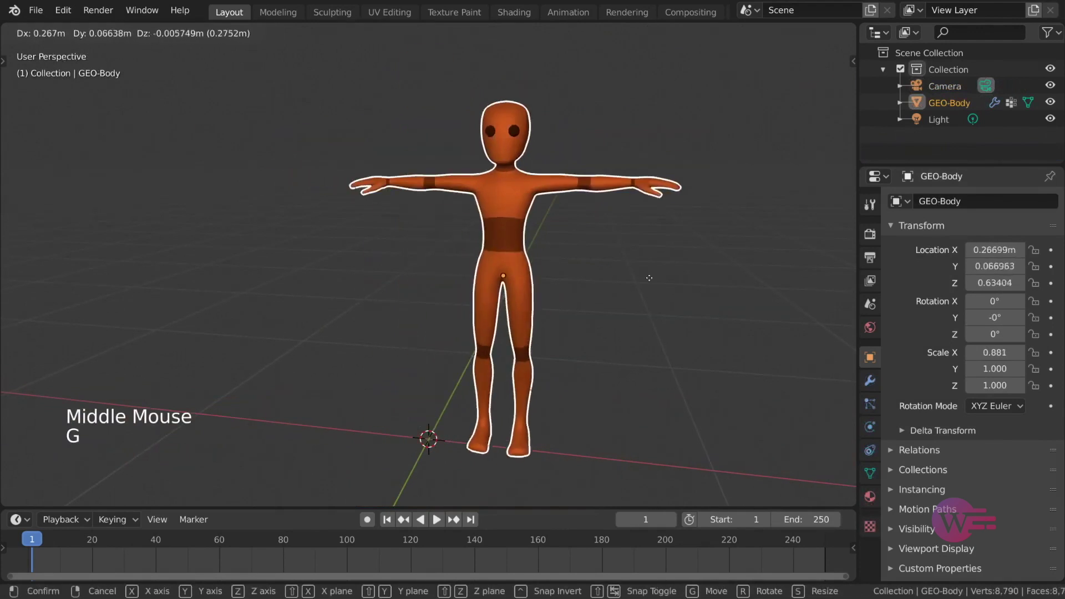
- Cancel the transform so the orange character stays at its original position and rotation
key(r)
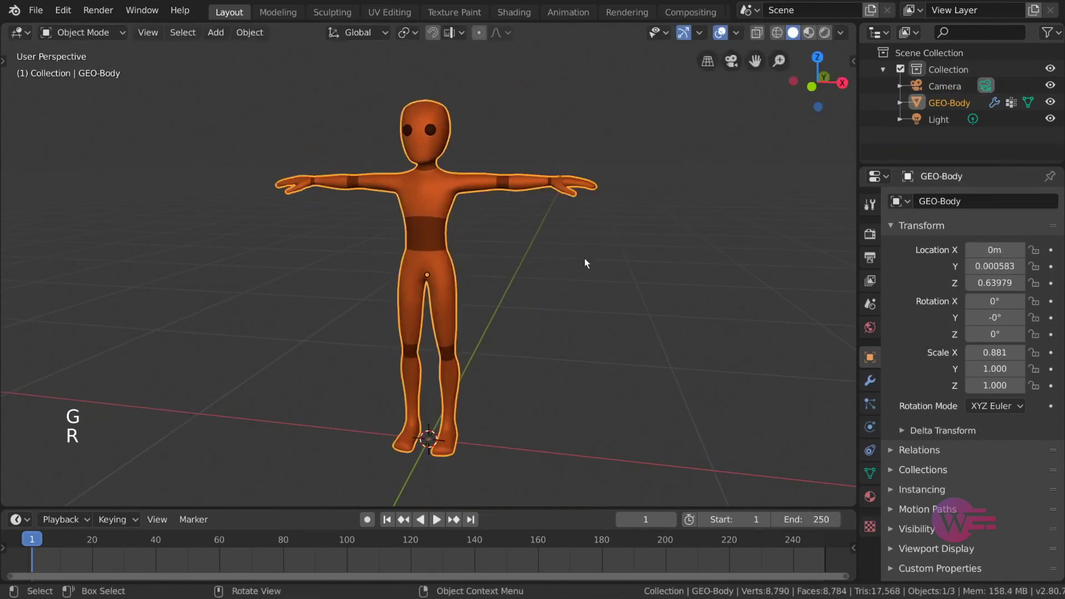
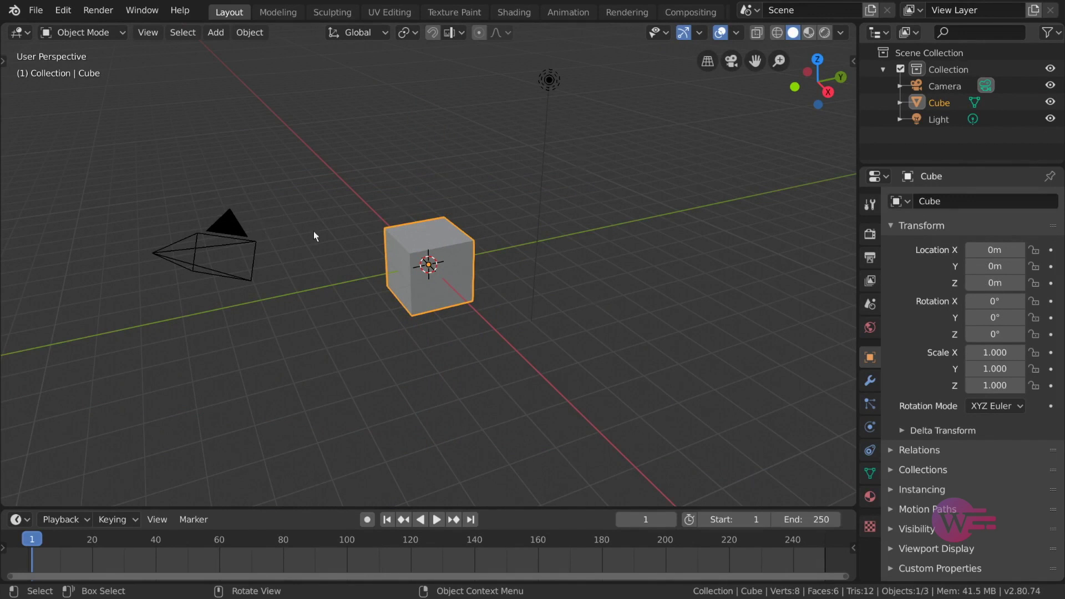
- Duplicate the cube, place the copy beside it and parent one cube to the other
key(shift+d)
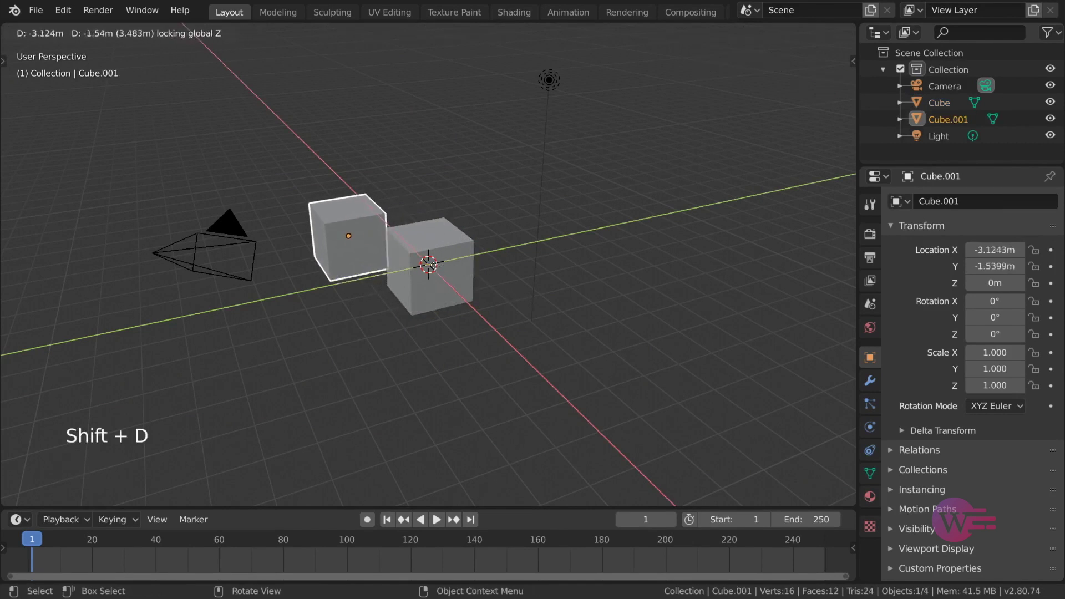
click(411, 271)
click(351, 228)
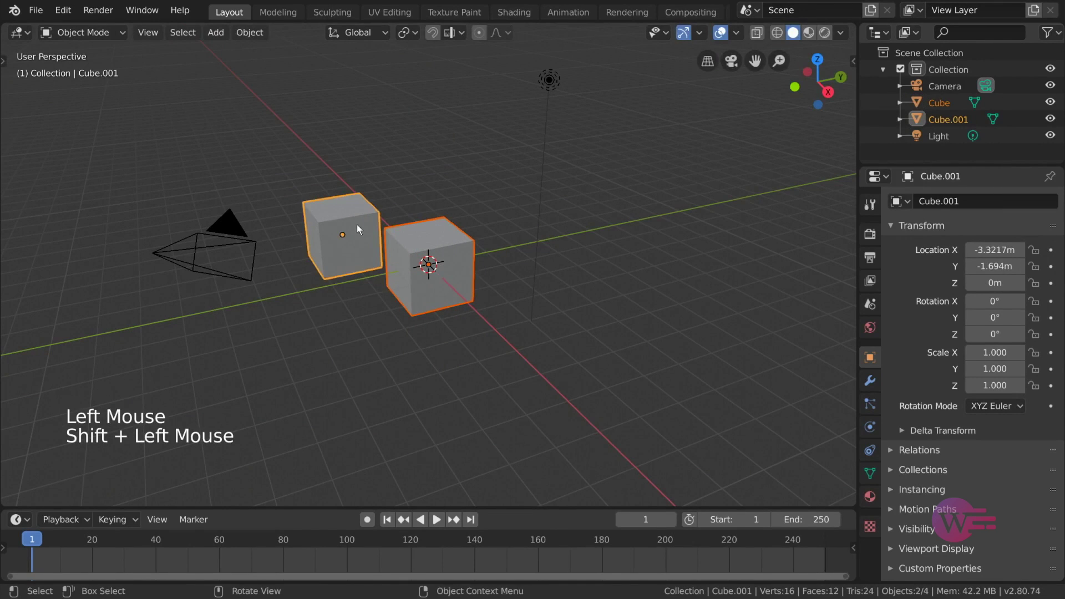
key(ctrl+p)
click(373, 226)
- Rotate and move the duplicate cube around to test how the parenting behaves
key(r)
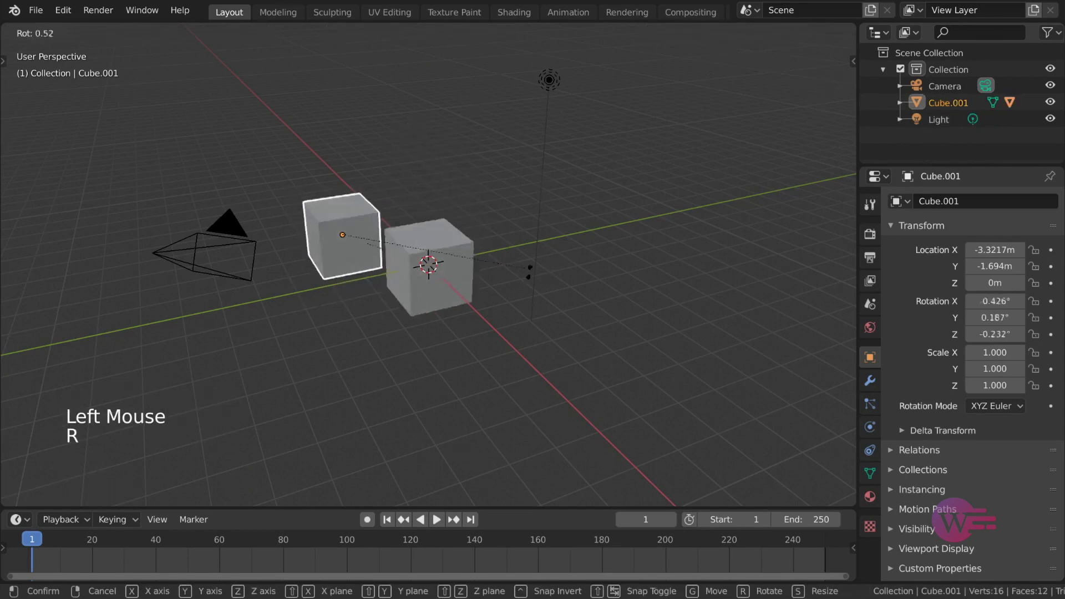
key(g)
key(r)
click(513, 285)
key(r)
click(438, 268)
key(g)
click(348, 236)
- Reset the duplicate cube's rotation to zero and delete it, leaving only the original cube
key(g)
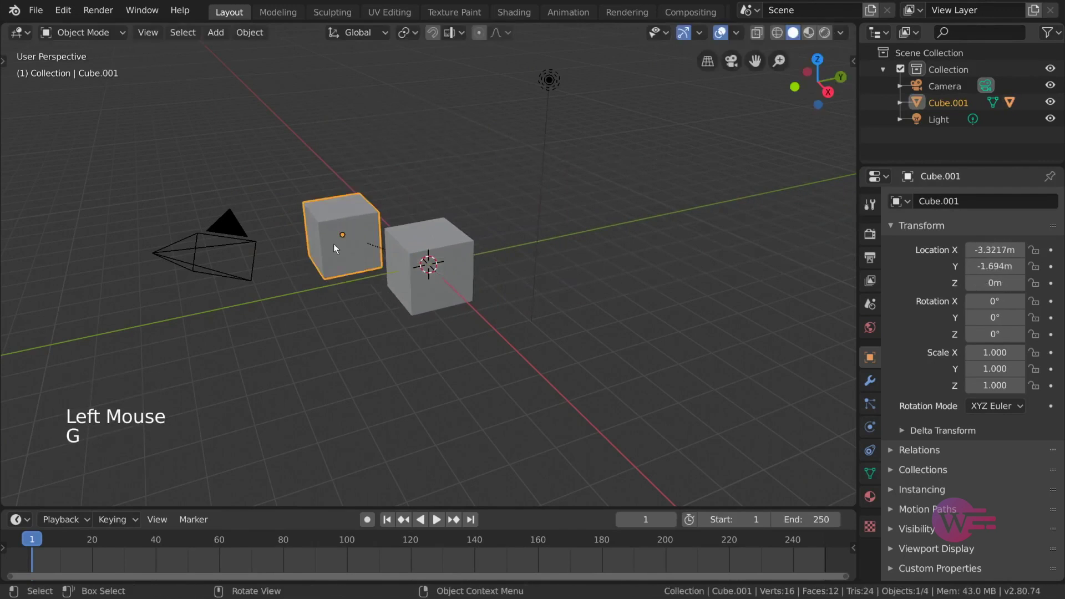
key(x)
click(337, 245)
- Give the cube a Copy Location constraint that follows the Light's position
key(x)
click(407, 254)
click(869, 455)
key(x)
click(836, 450)
click(869, 455)
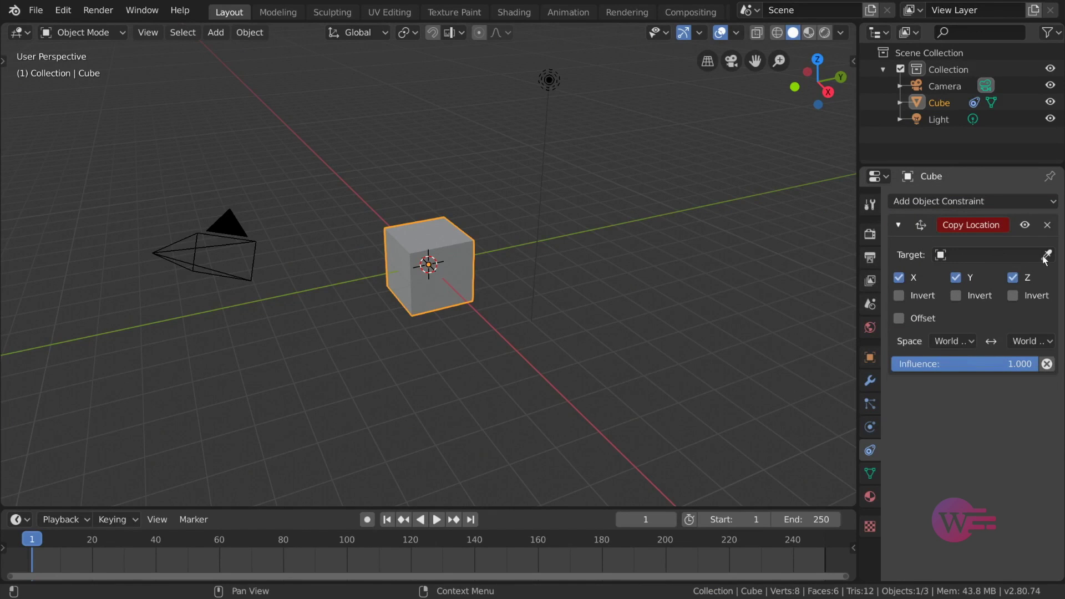
click(1048, 259)
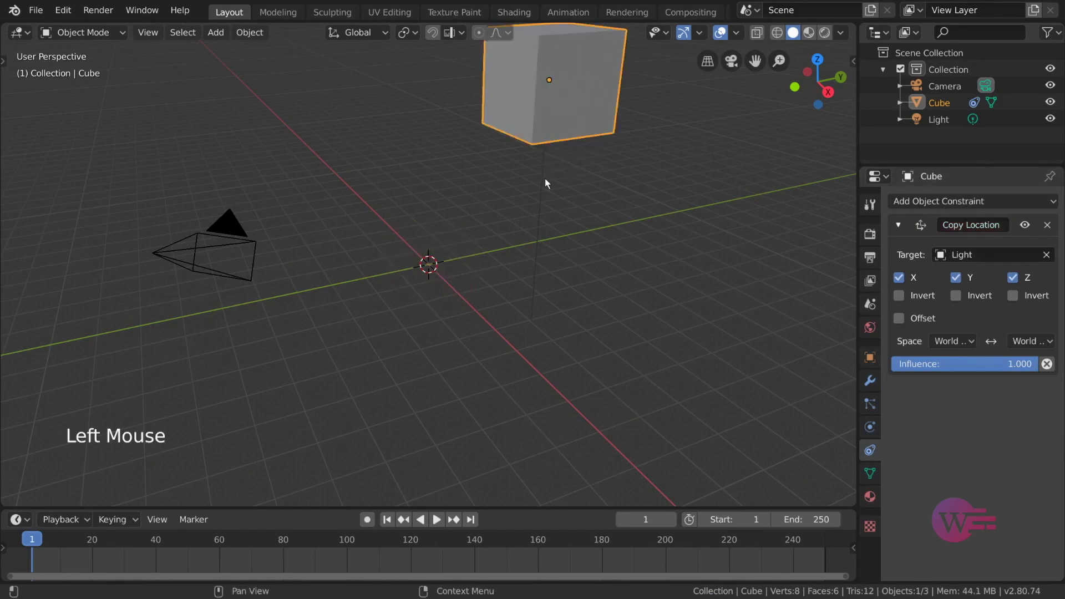
- Add a second Copy Location constraint targeting the Camera with influence 0.5
click(543, 194)
key(g)
click(584, 134)
click(955, 202)
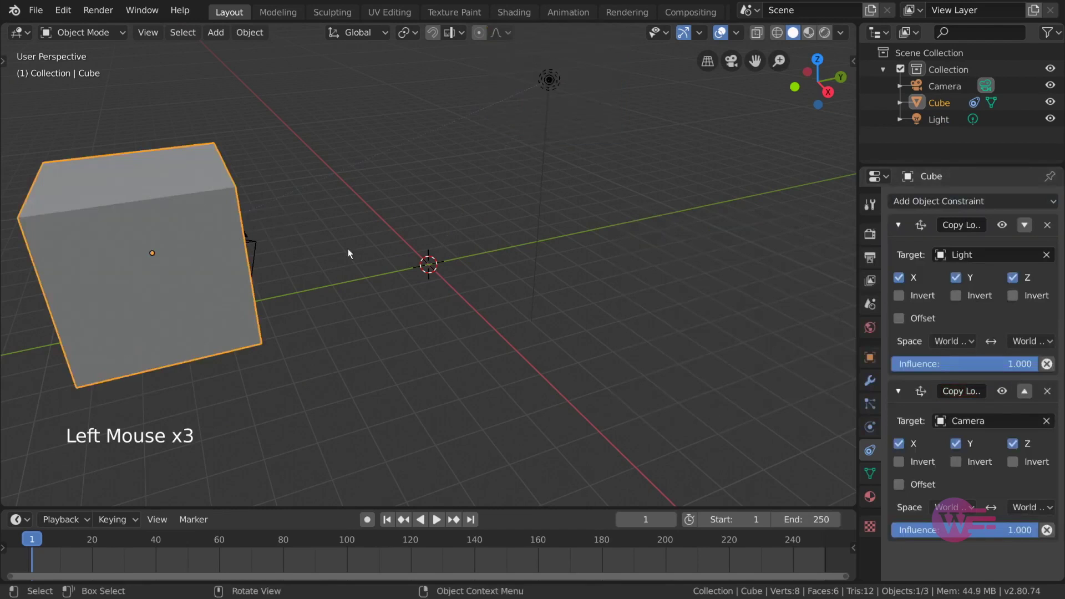
click(260, 247)
key(g)
click(233, 269)
click(972, 527)
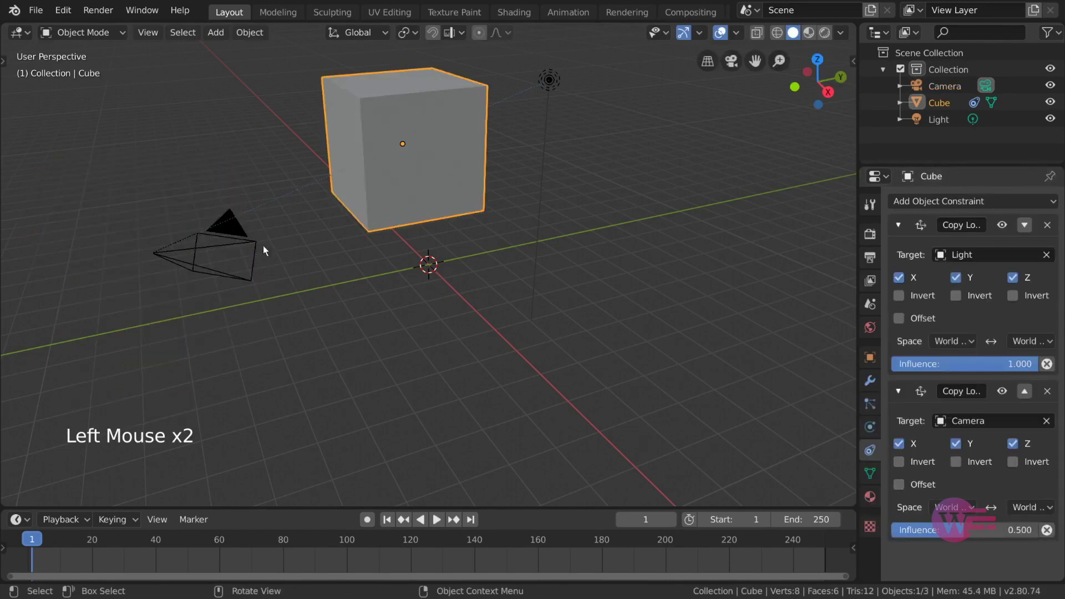
- Reselect the cube and remove both Copy Location constraints so it returns to the origin
key(g)
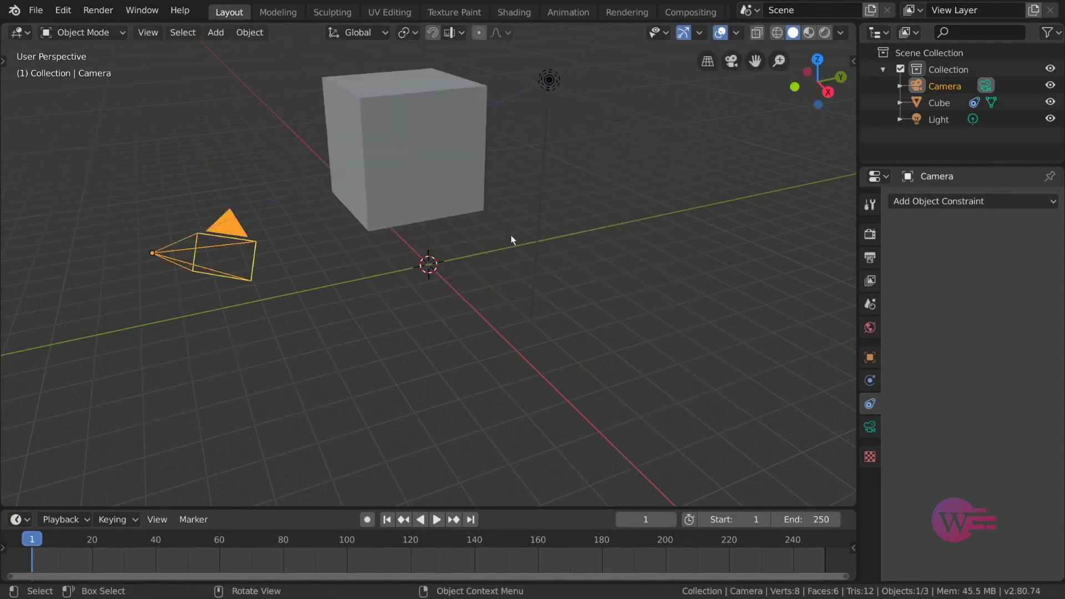
click(438, 173)
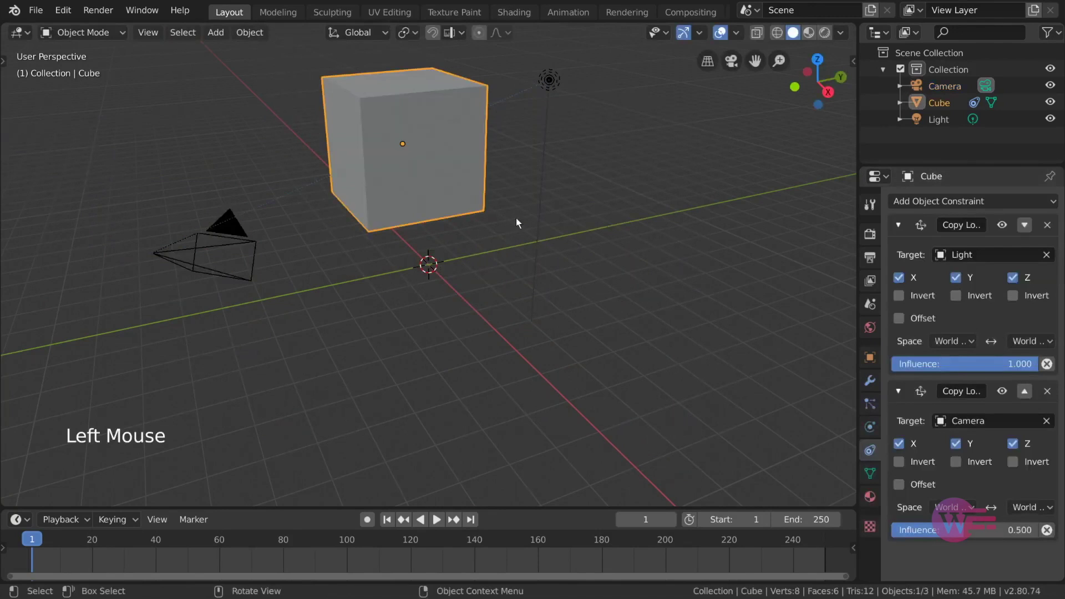
click(1049, 231)
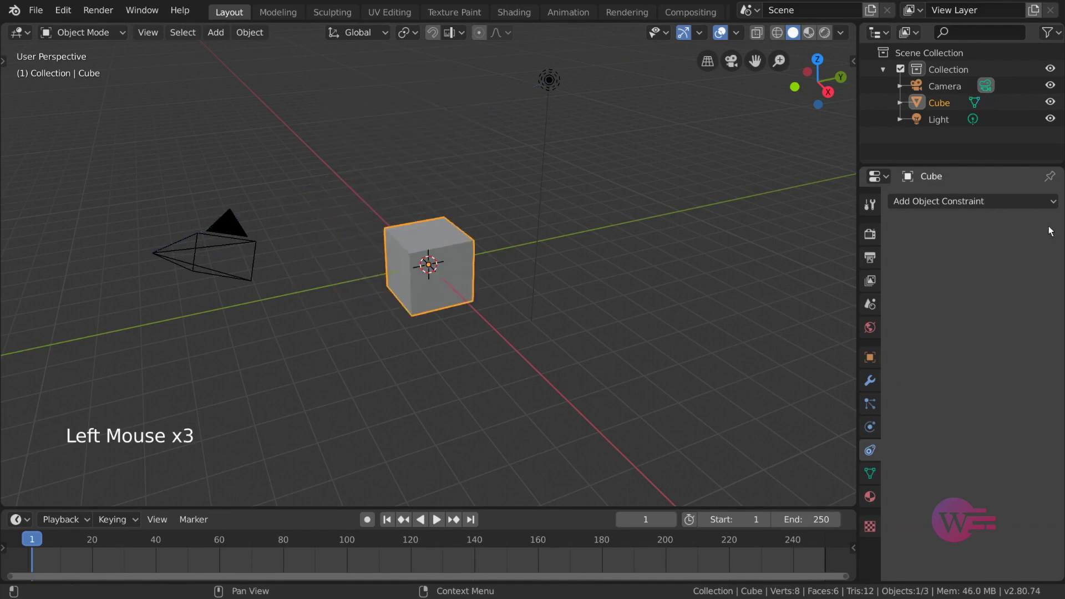
- Add a Human metarig armature, turn it about the vertical axis and move it beside the cube
click(222, 36)
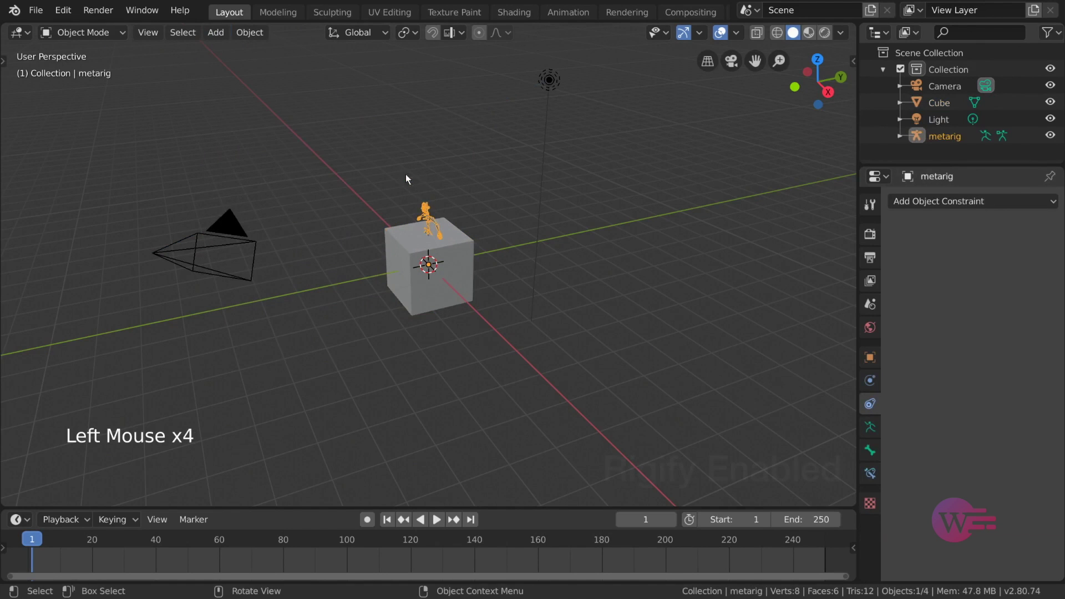
key(s)
key(r)
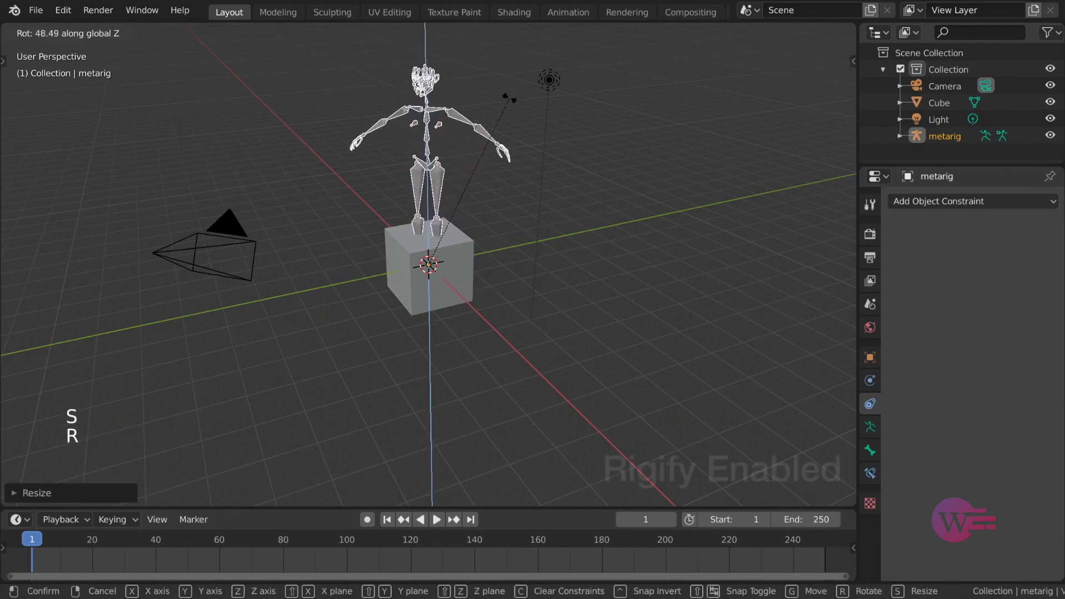
key(g)
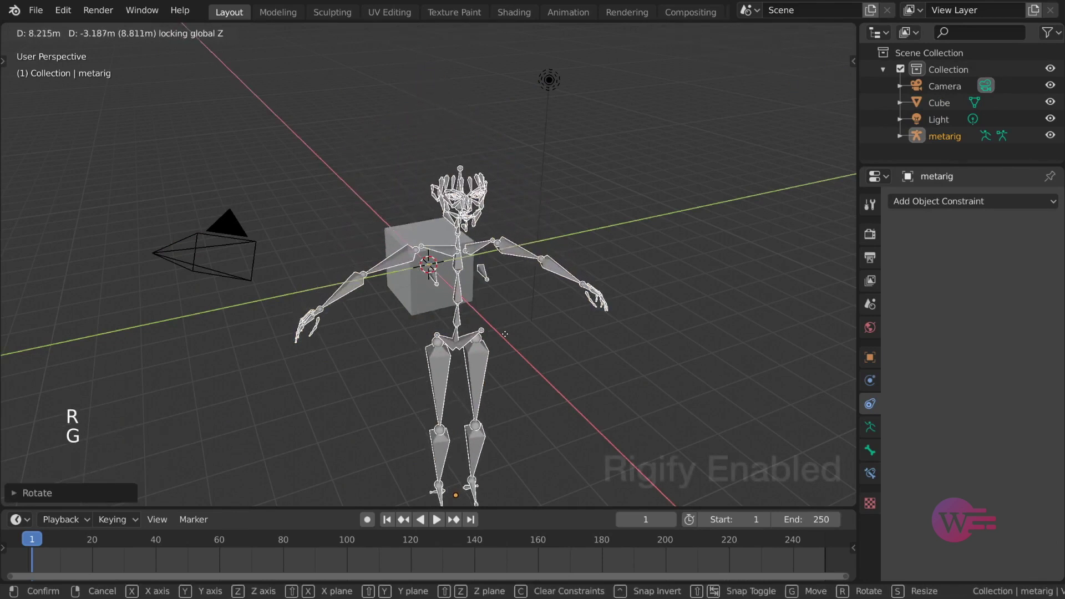
key(r)
- In Pose Mode rotate the left and right upper arm bones of the metarig
key(ctrl+Tab)
click(569, 290)
key(r)
click(533, 264)
key(r)
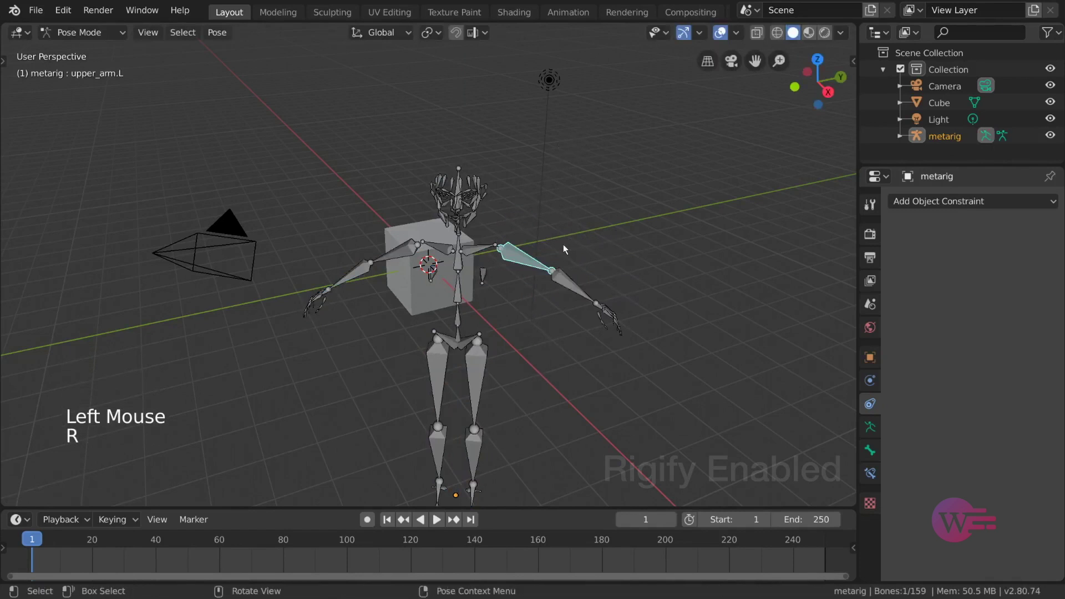
click(402, 260)
key(r)
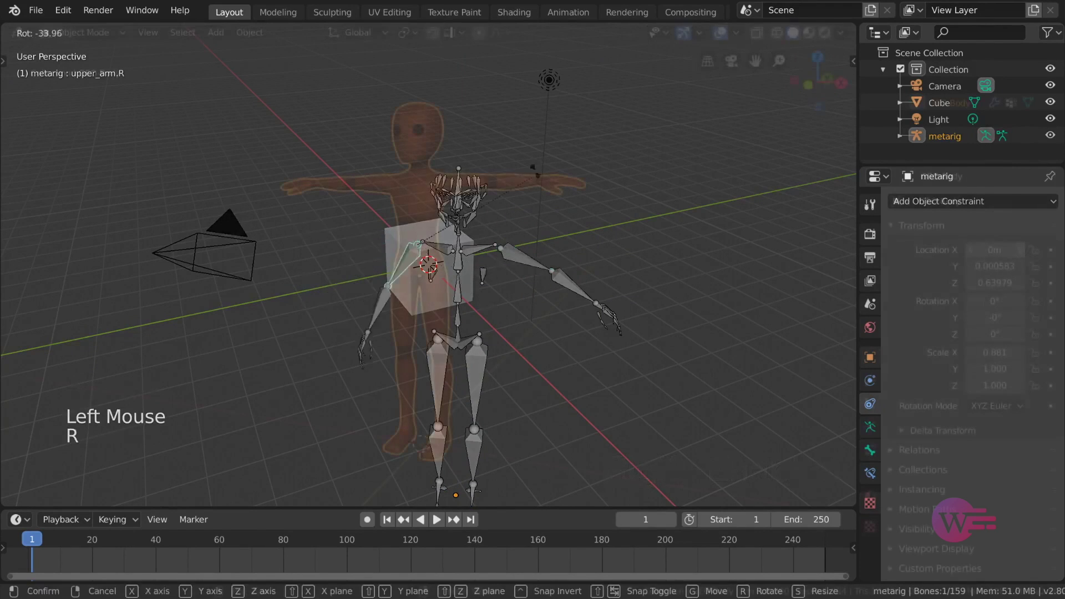
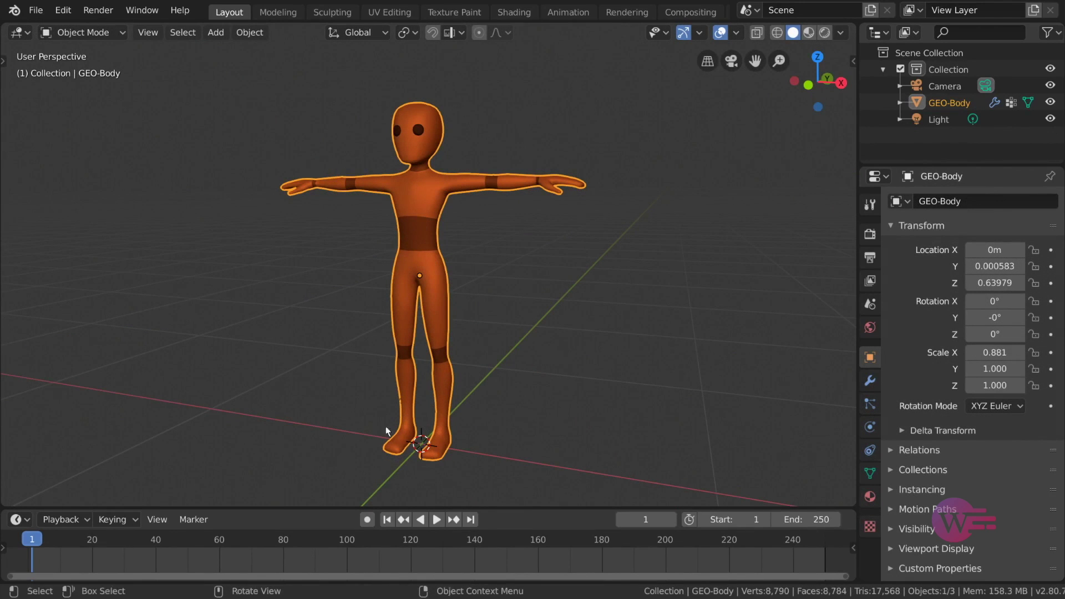
- Inspect the orange character from several angles, trying move, rotate and scale on GEO-Body without keeping any change
click(515, 188)
middle_click(536, 233)
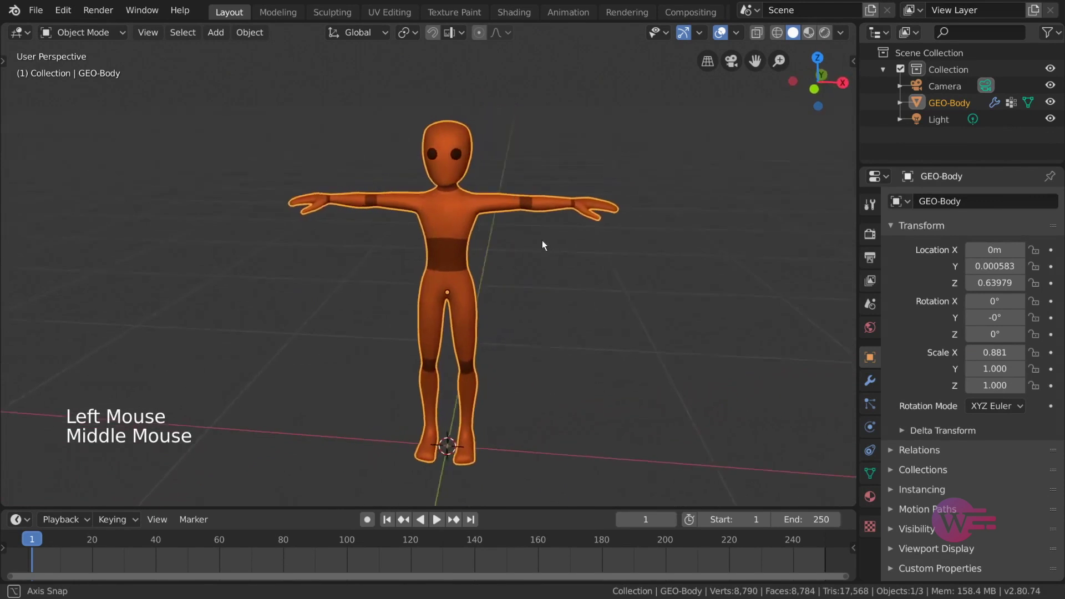
middle_click(532, 229)
middle_click(559, 258)
key(g)
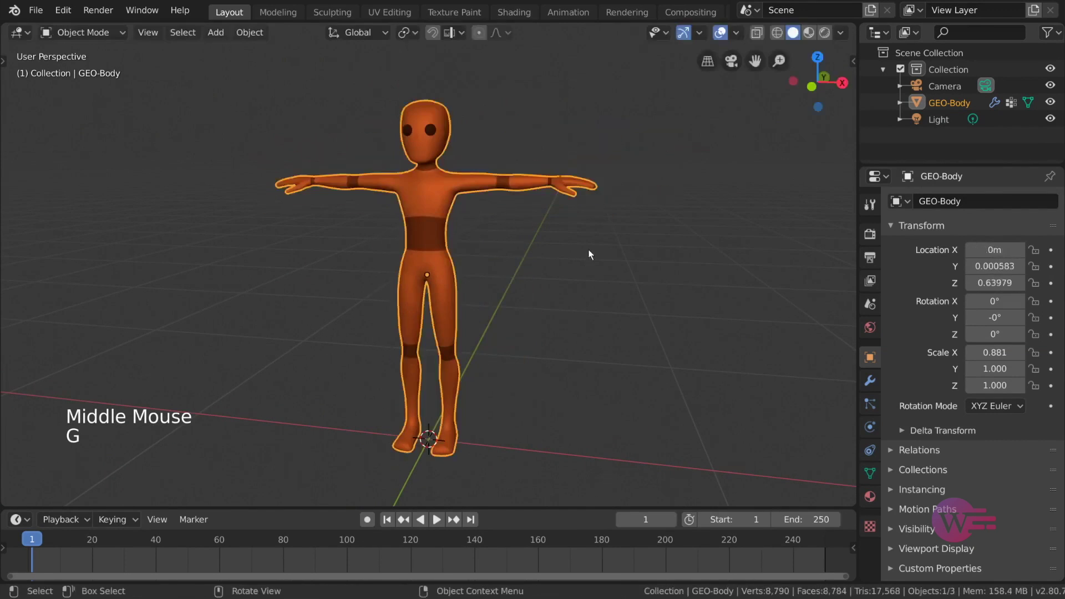
key(r)
key(s)
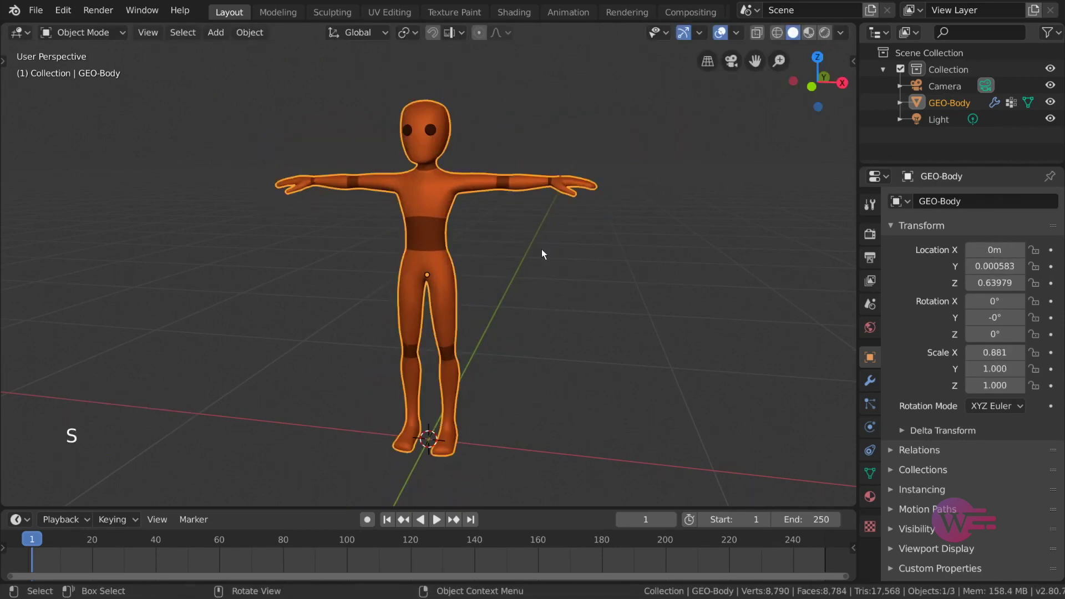
middle_click(560, 235)
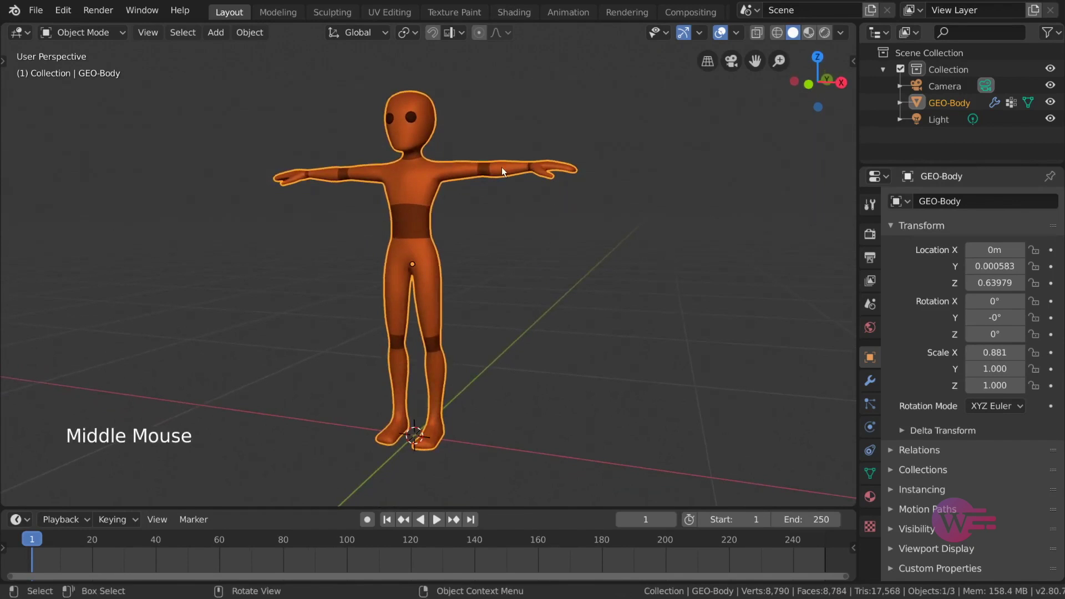
middle_click(527, 201)
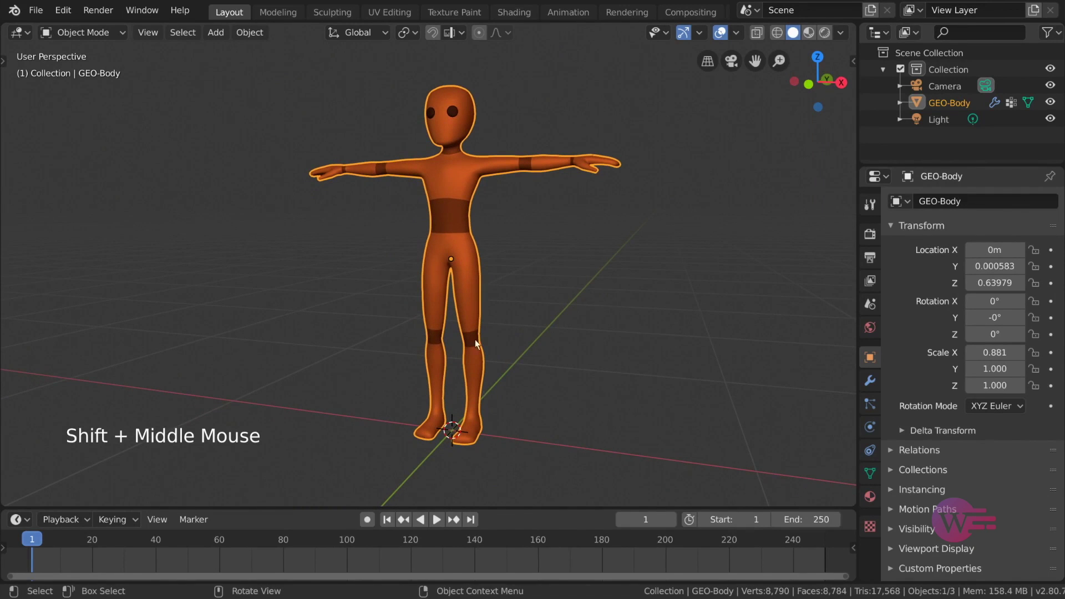
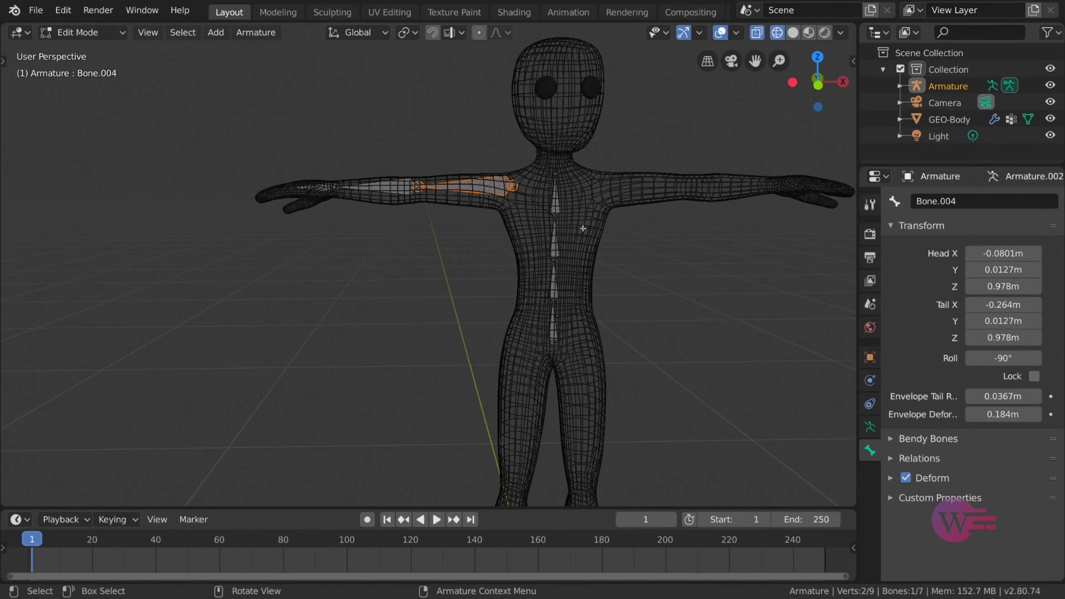
- Select the body mesh then the armature and parent it With Automatic Weights
click(129, 38)
middle_click(555, 220)
click(545, 200)
click(507, 199)
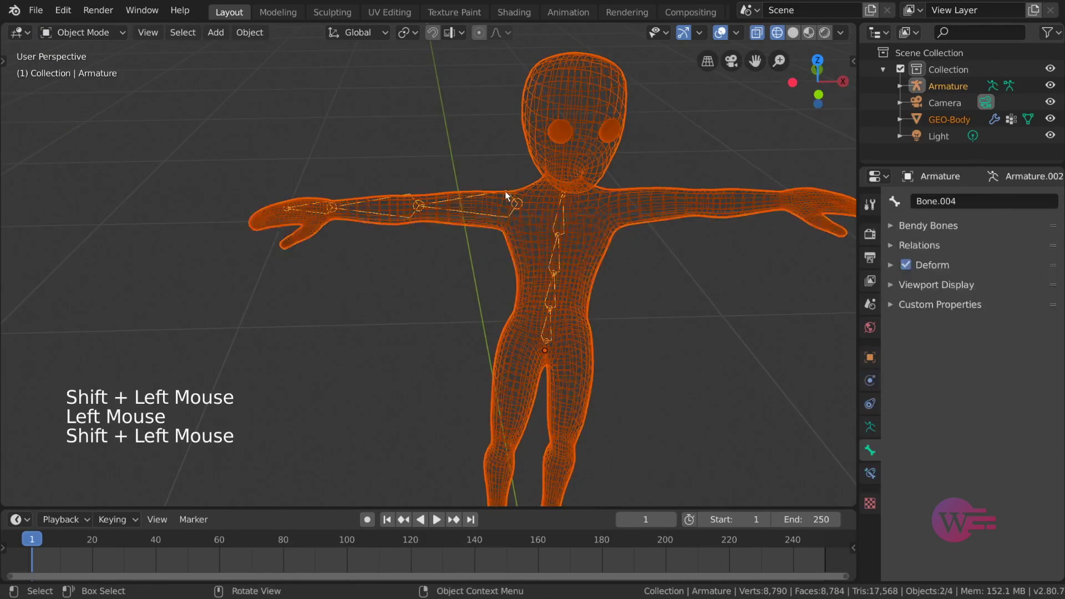
key(ctrl+p)
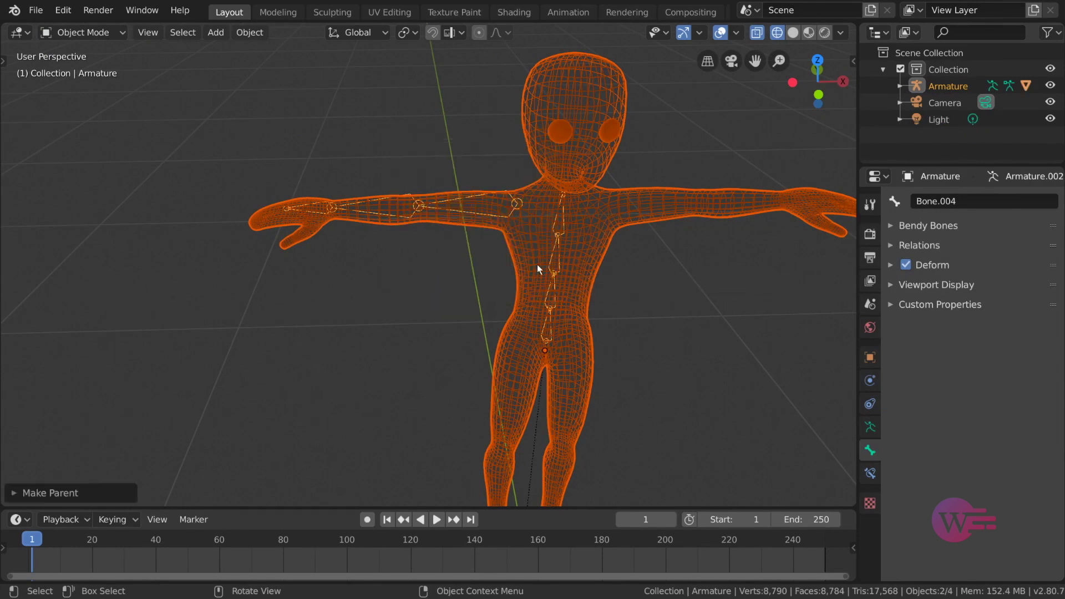
- Rotate the armature alone to check the body follows, then switch to posing individual bones
click(418, 211)
click(423, 206)
middle_click(463, 220)
key(z)
key(z)
middle_click(615, 237)
key(r)
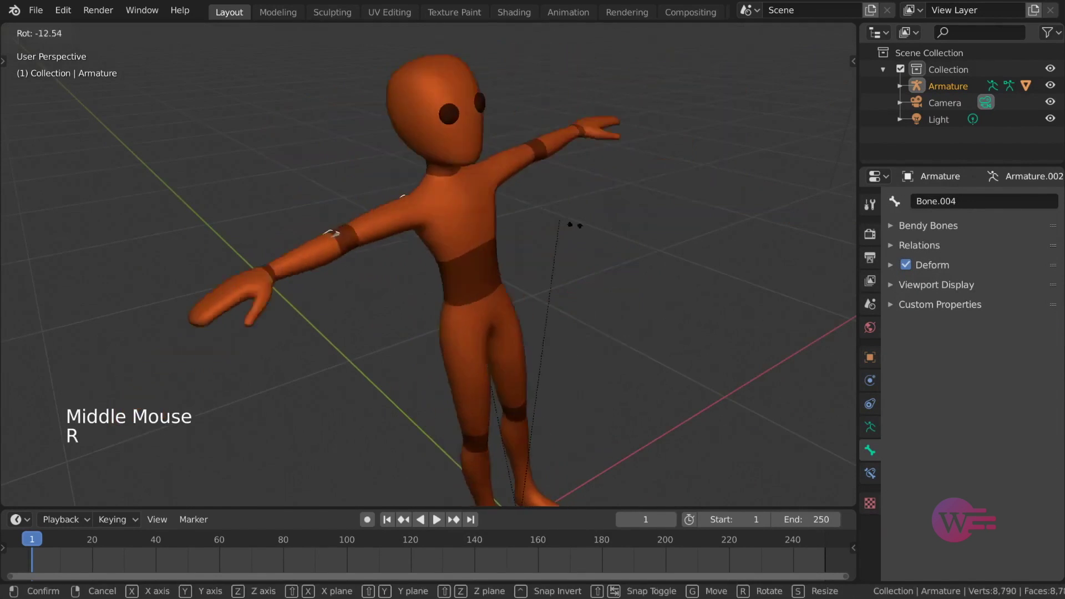
middle_click(609, 250)
scroll(down, 3)
middle_click(554, 251)
key(r)
middle_click(652, 296)
- Select an arm bone and toggle wireframe shading to see the bones inside the body
click(103, 40)
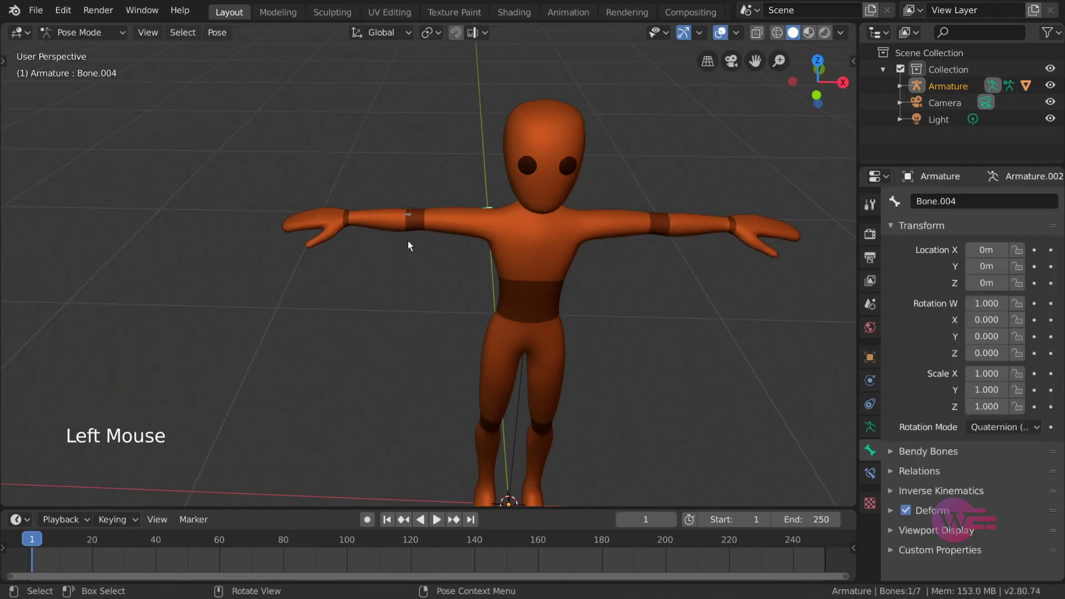
scroll(up, 3)
key(z)
middle_click(547, 316)
middle_click(548, 270)
scroll(down, 3)
middle_click(475, 230)
- Bend and scale the arm bones to test how the body mesh deforms
click(370, 183)
middle_click(466, 223)
key(r)
middle_click(441, 265)
click(380, 308)
middle_click(481, 298)
key(r)
key(s)
middle_click(555, 286)
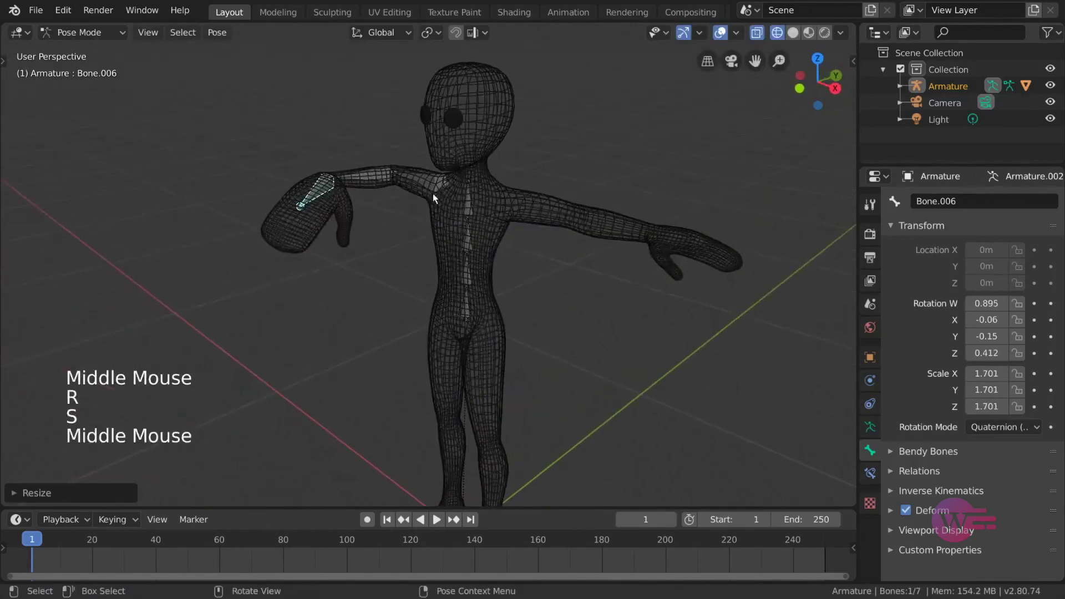
- Rotate and move the hand bone and inspect the resulting deformation up close
click(428, 184)
middle_click(504, 208)
key(r)
key(r)
key(g)
middle_click(535, 199)
scroll(down, 3)
middle_click(559, 214)
scroll(up, 3)
click(447, 207)
middle_click(451, 250)
scroll(up, 3)
middle_click(459, 257)
- Switch the body mesh into a different editing mode to view the bone weights on it
click(88, 37)
click(463, 191)
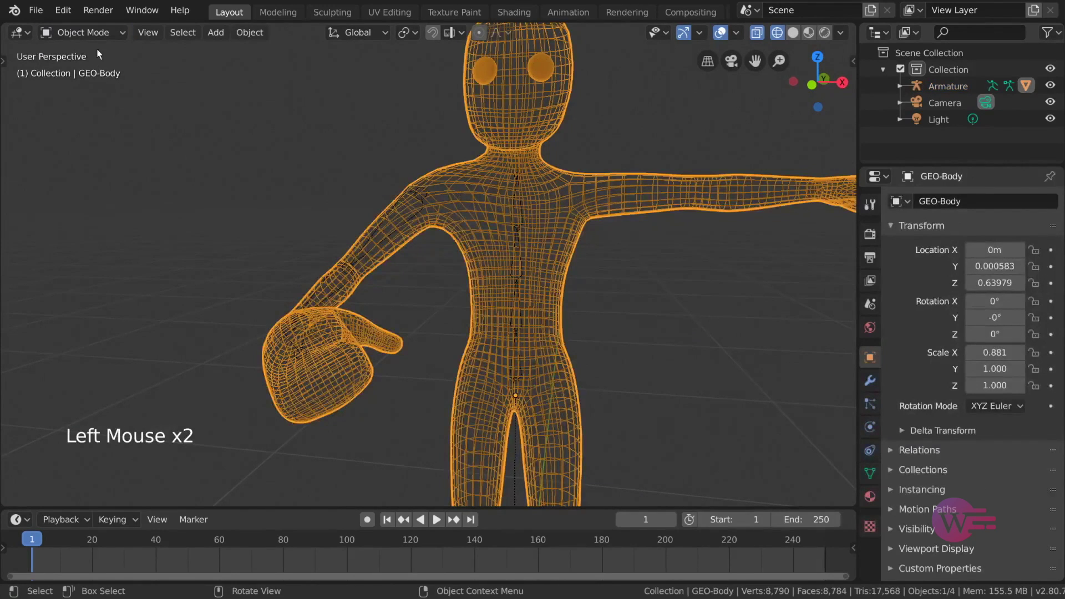
click(449, 243)
middle_click(448, 242)
scroll(up, 3)
click(89, 37)
click(464, 191)
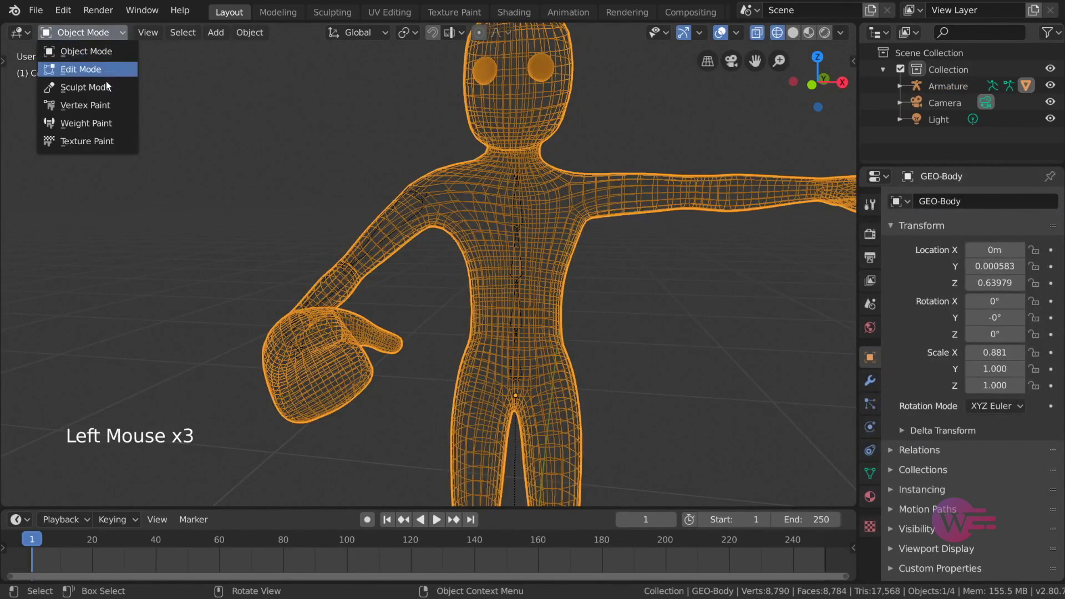
key(z)
middle_click(617, 250)
- Paint Bone.004's weights across the body, undoing a stray stroke along the way
click(359, 369)
middle_click(439, 362)
key(ctrl+z)
click(369, 297)
click(431, 214)
middle_click(453, 255)
- Add a Track To bone constraint to Bone.004, leaving its target empty for now
click(867, 480)
click(972, 290)
click(600, 279)
click(462, 218)
key(n)
key(n)
click(855, 100)
click(790, 264)
click(549, 124)
- Orbit around the T-posed character and reselect the bone to review the setup
middle_click(526, 217)
scroll(down, 3)
middle_click(486, 220)
click(504, 174)
middle_click(512, 310)
- Add a Track To bone constraint to the upper-arm bone (Bone.004)
key(z)
middle_click(491, 211)
key(ctrl+Tab)
click(391, 183)
middle_click(399, 195)
scroll(up, 3)
click(874, 479)
click(1011, 201)
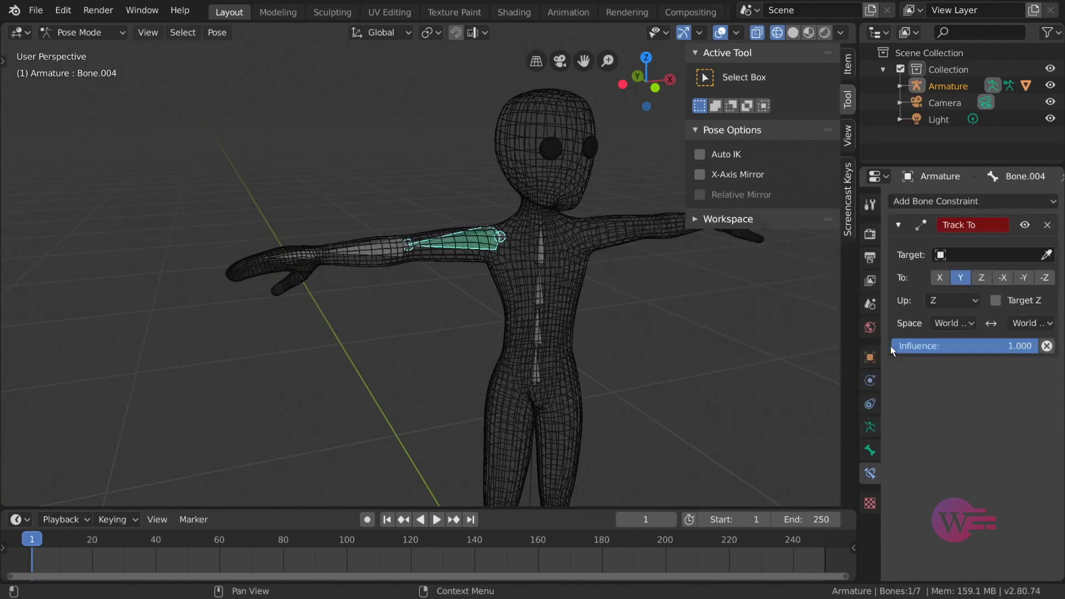
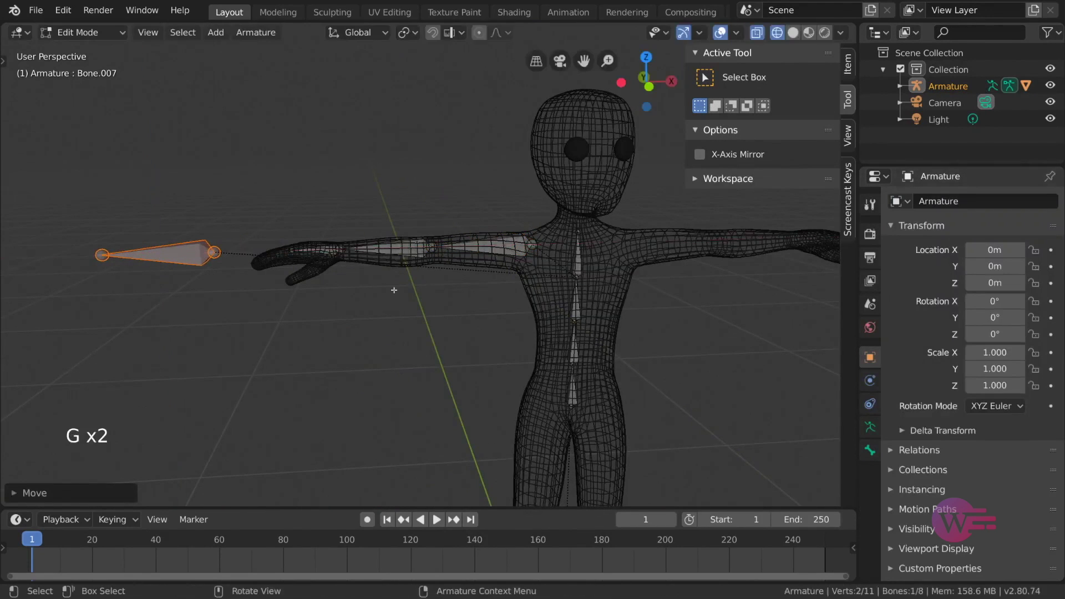
- Add a standalone target bone (Bone.007) out beside the character's arm
key(Tab)
click(1060, 232)
click(470, 256)
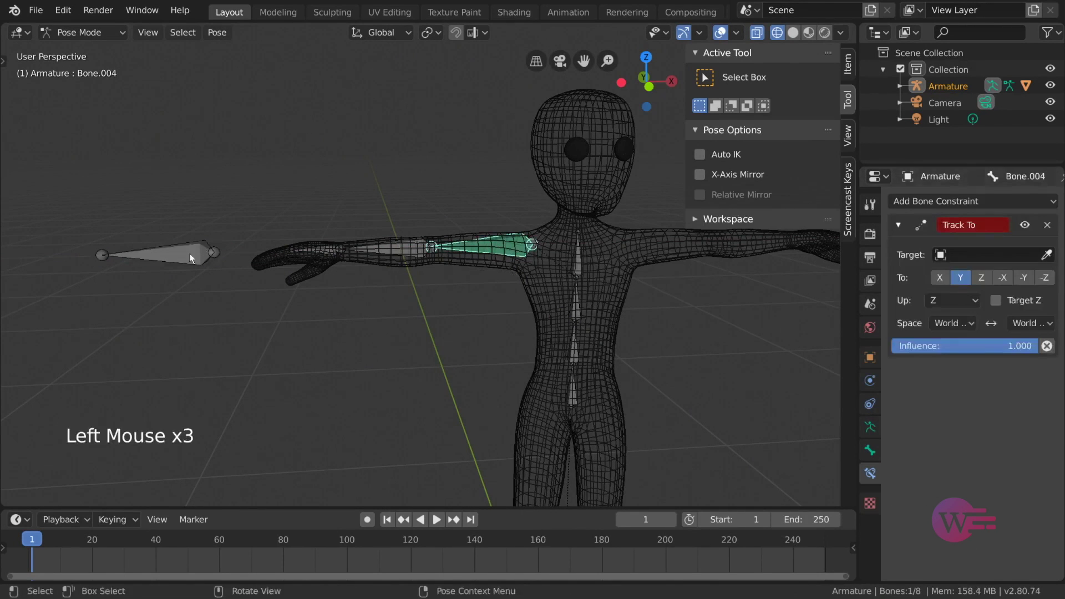
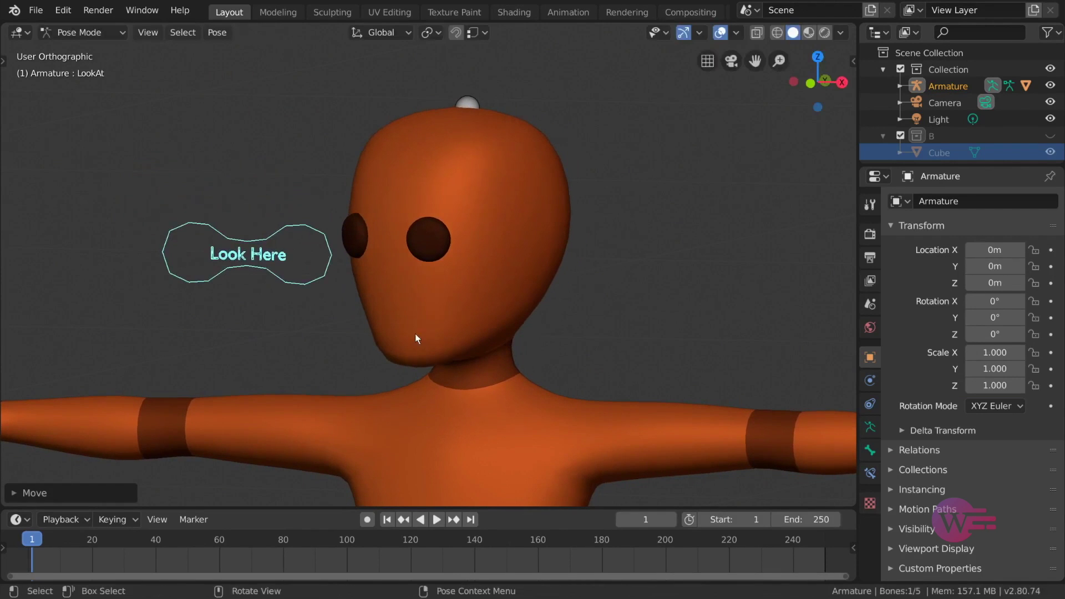
- Rotate the head bone to check how it sits with the bones visible through the body
key(z)
click(490, 275)
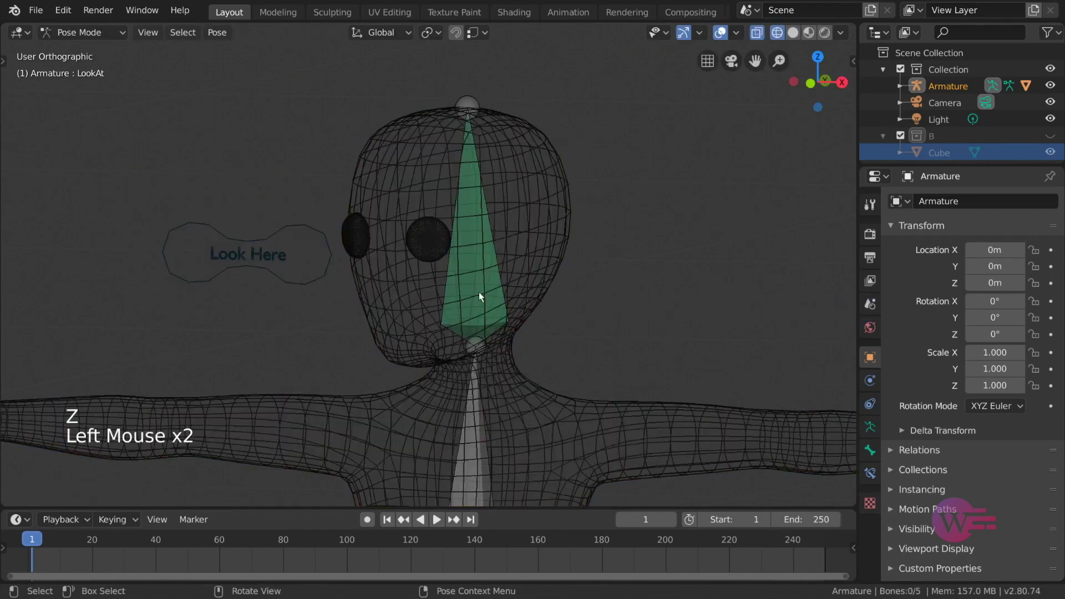
key(r)
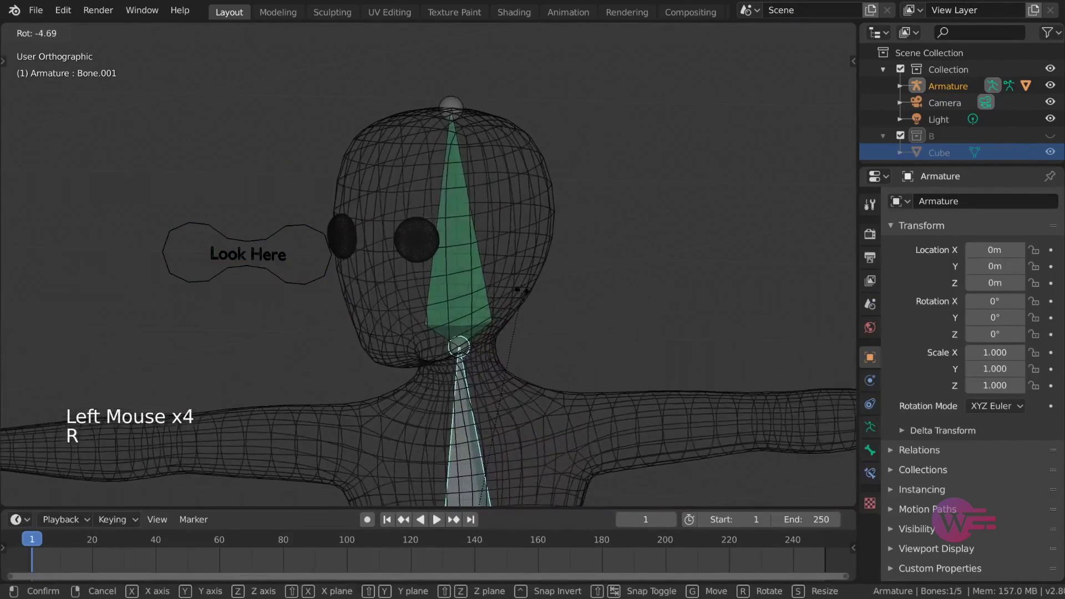
click(496, 304)
click(468, 250)
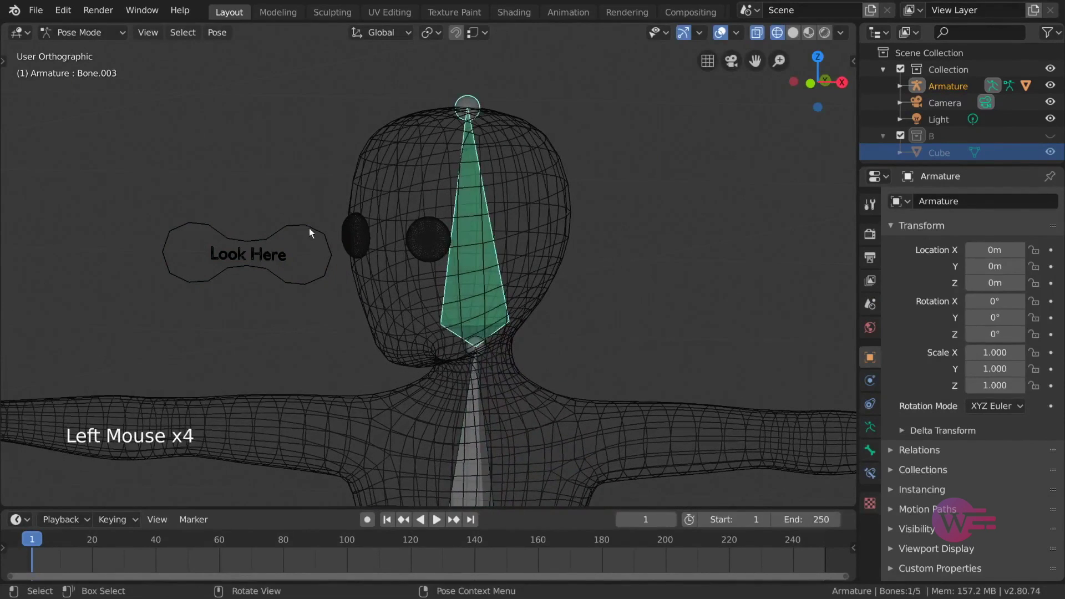
key(r)
- Move the 'Look Here' control around in front of the face so the head turns to follow it
key(g)
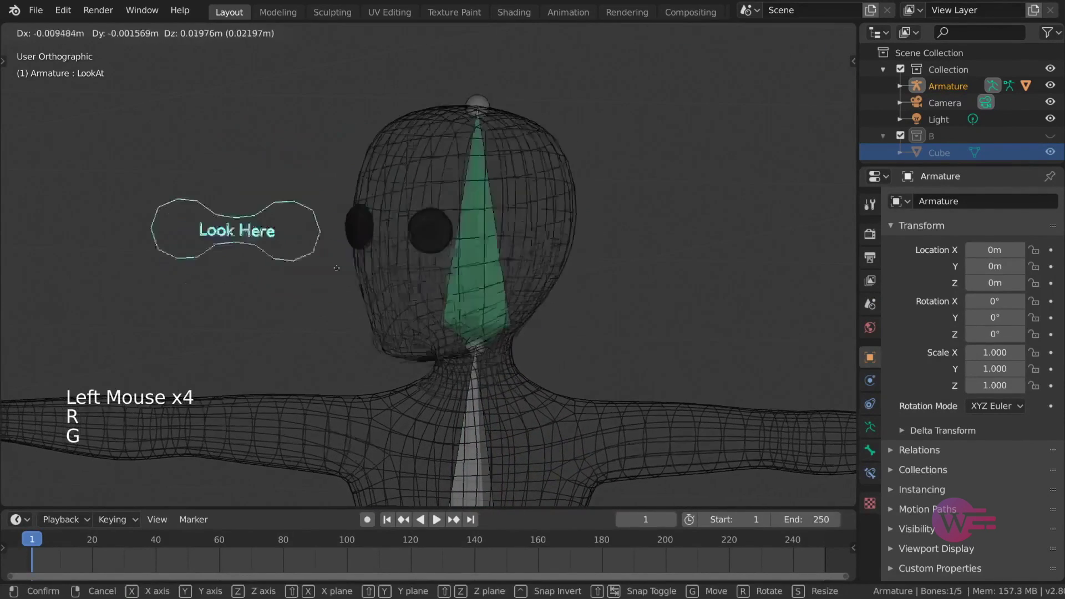
key(z)
key(g)
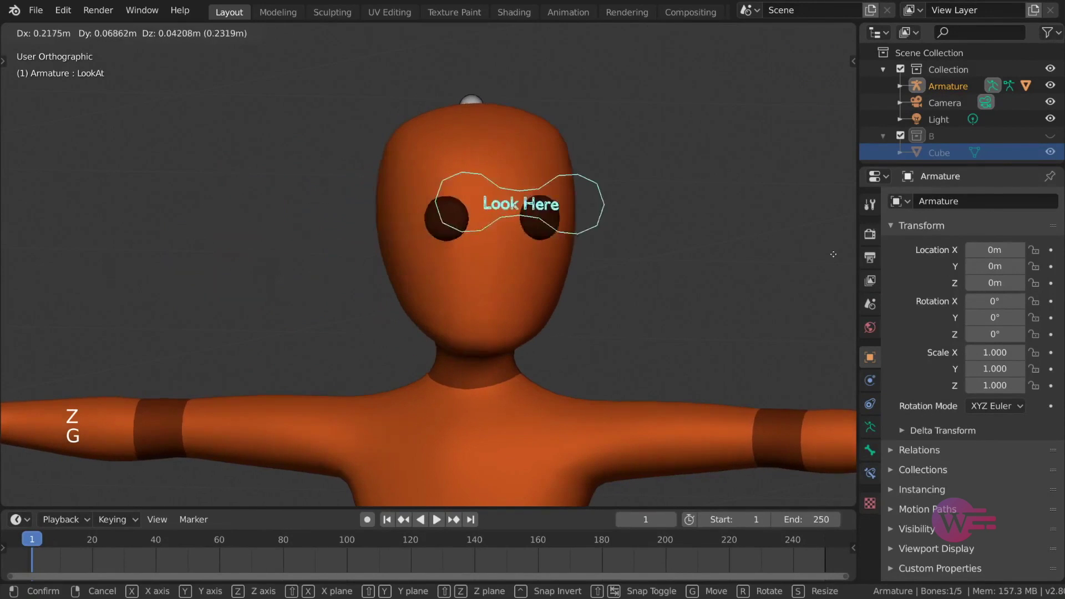